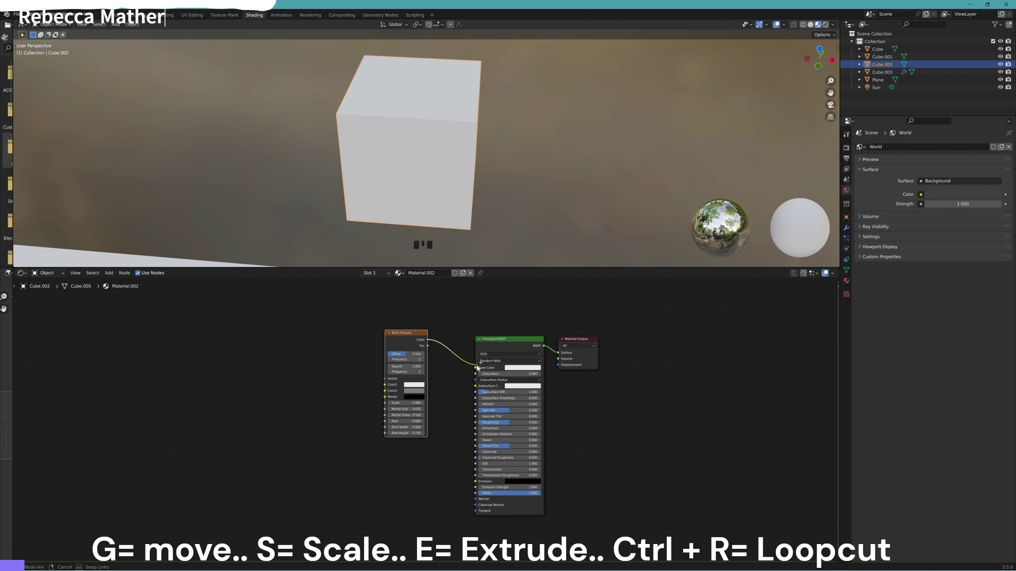
Step: Preview the brick image material applied to the cube
{"action": "left_click", "coordinate": [482, 369]}
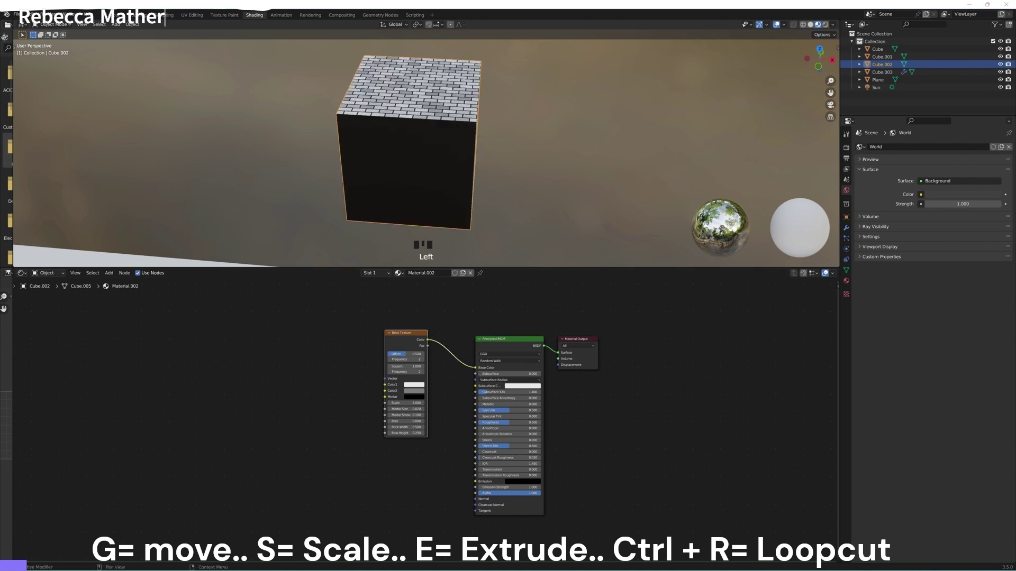
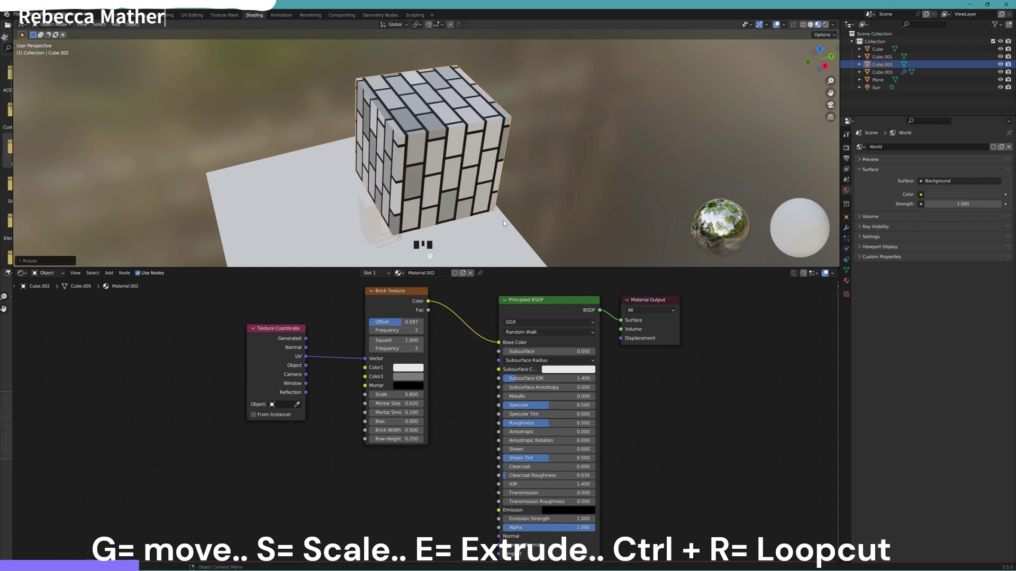
Step: Undo the last change before scaling the brick cube up
{"action": "key", "text": "ctrl+z"}
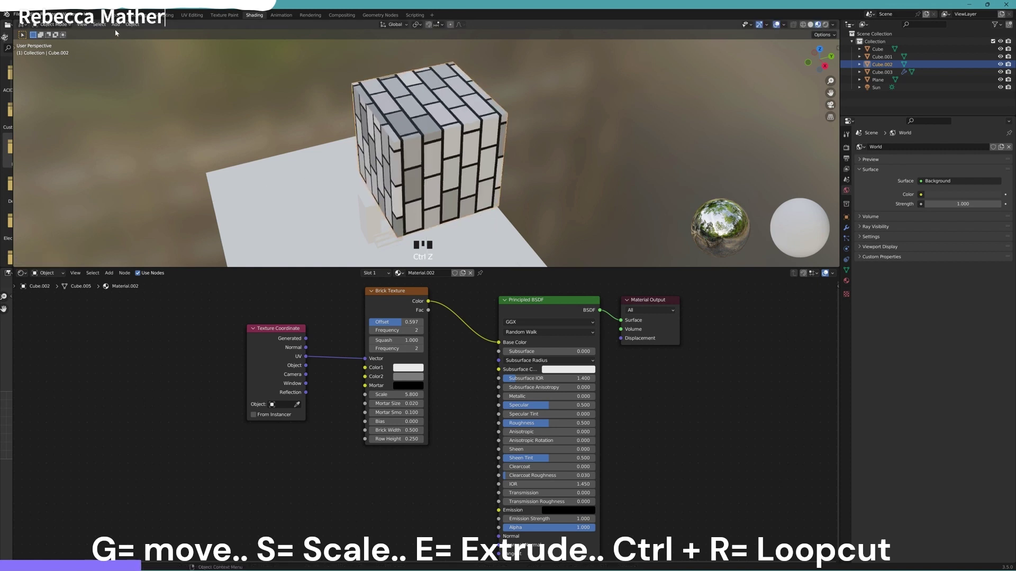
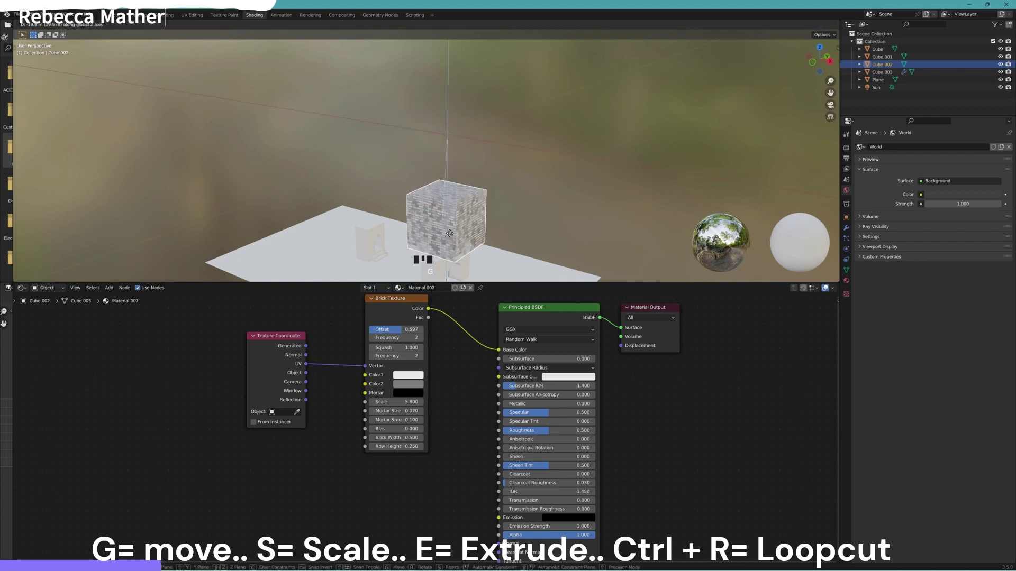
Step: Scale the brick block into a thin wall and move it into place beside the building
{"action": "left_click_drag", "start_coordinate": [573, 221], "coordinate": [457, 169]}
{"action": "scroll", "scroll_direction": "up", "scroll_amount": 3}
{"action": "left_click_drag", "start_coordinate": [457, 170], "coordinate": [466, 192]}
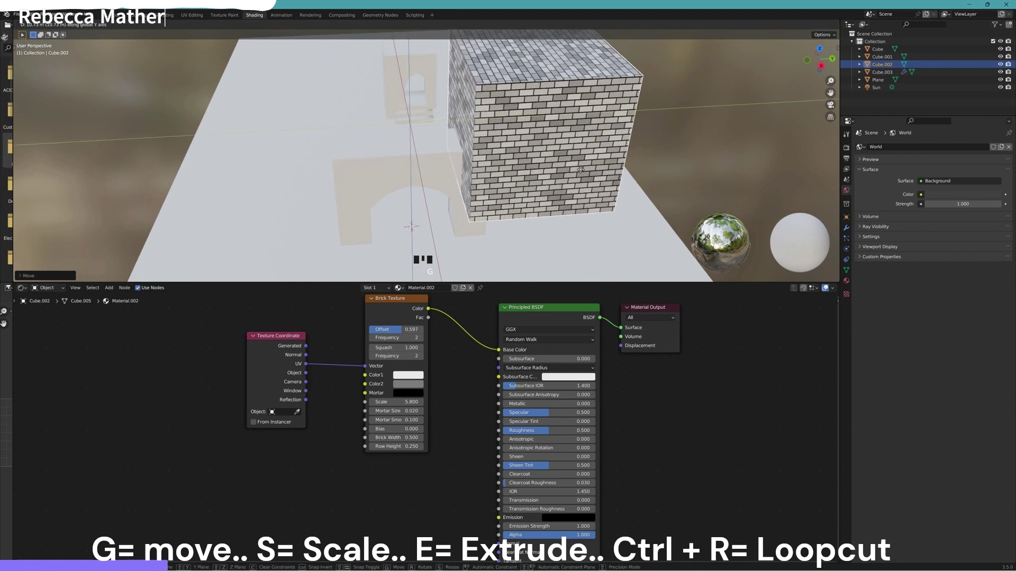
{"action": "left_click_drag", "start_coordinate": [501, 200], "coordinate": [539, 131]}
{"action": "key", "text": "s"}
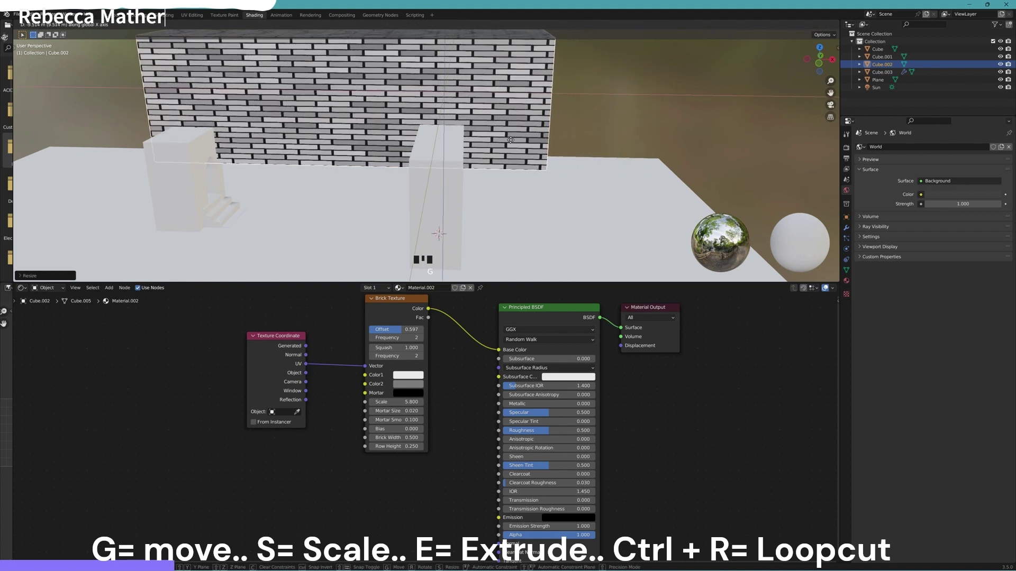
{"action": "key", "text": "g"}
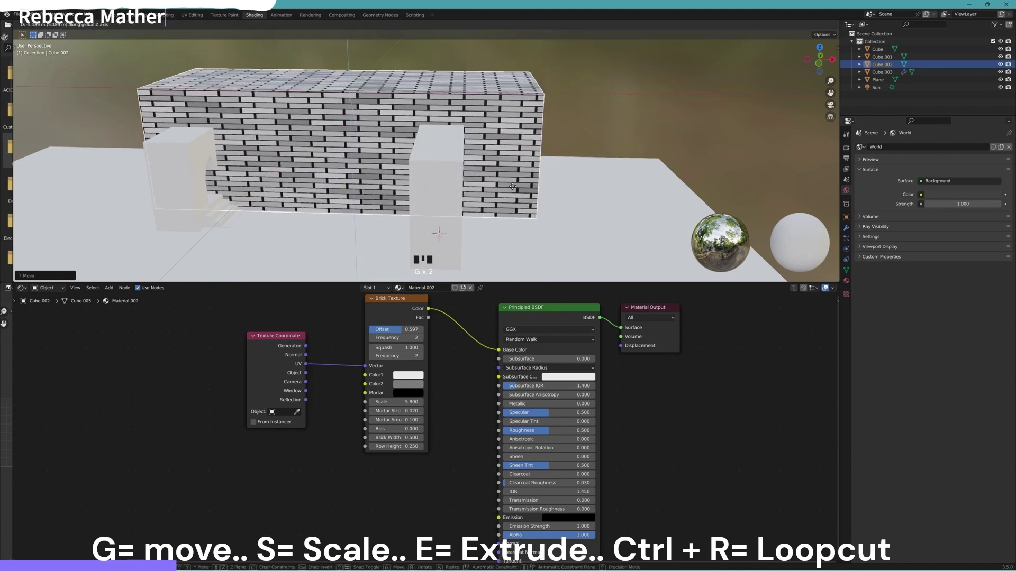
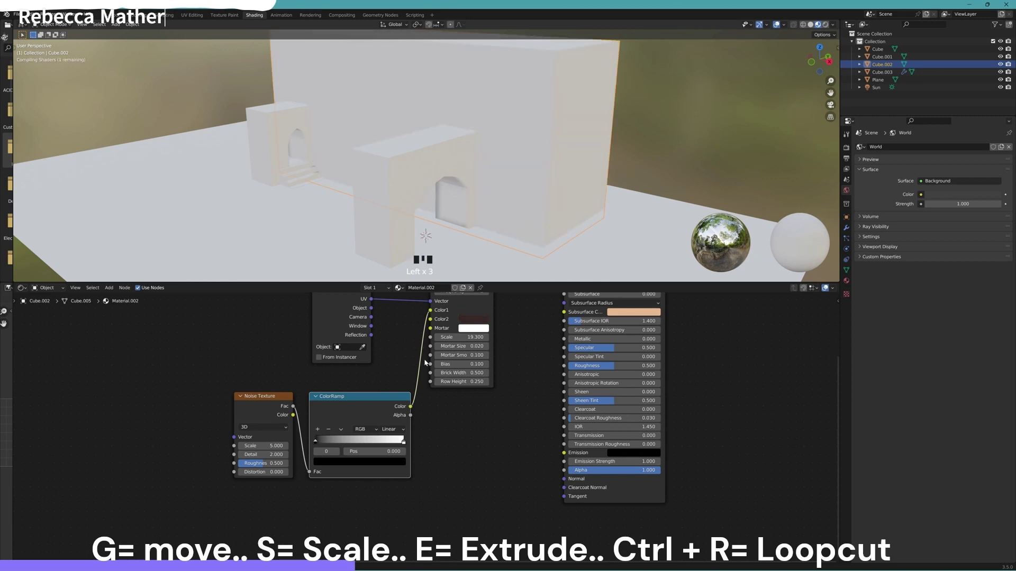
Step: Orbit and zoom in close to the brick wall to inspect the texture's mortar lines
{"action": "left_click_drag", "start_coordinate": [252, 411], "coordinate": [275, 365]}
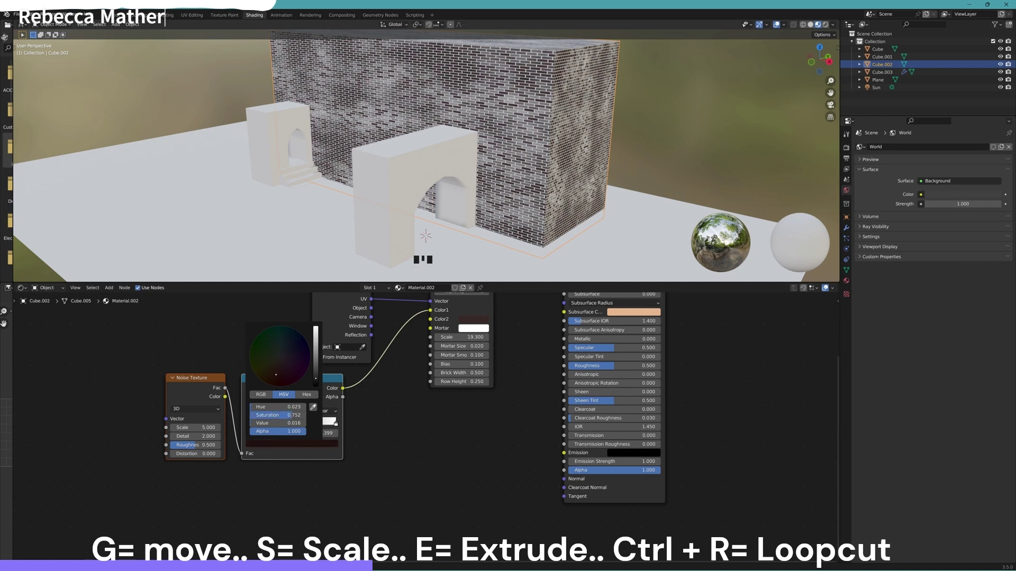
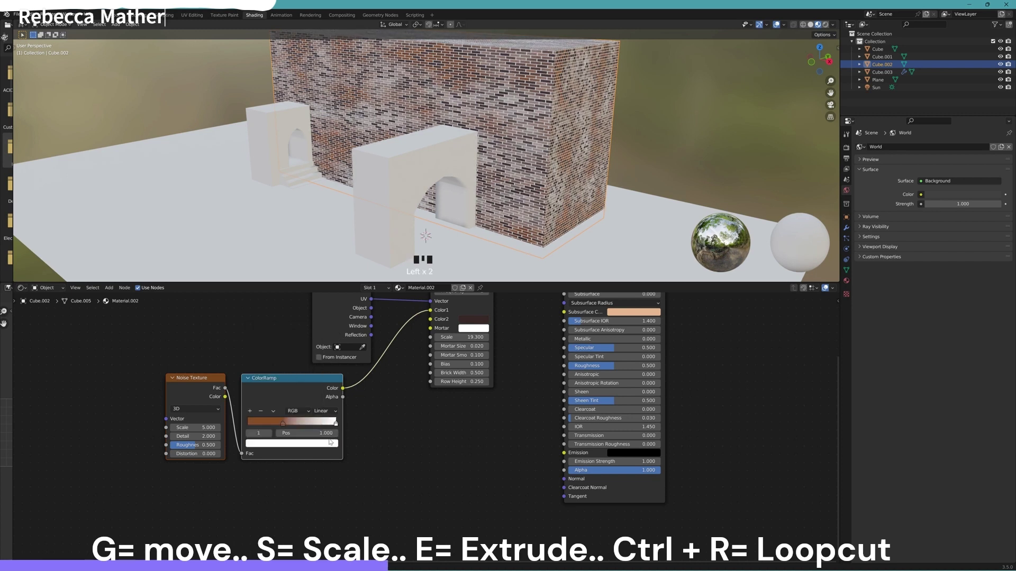
{"action": "left_click", "coordinate": [277, 374]}
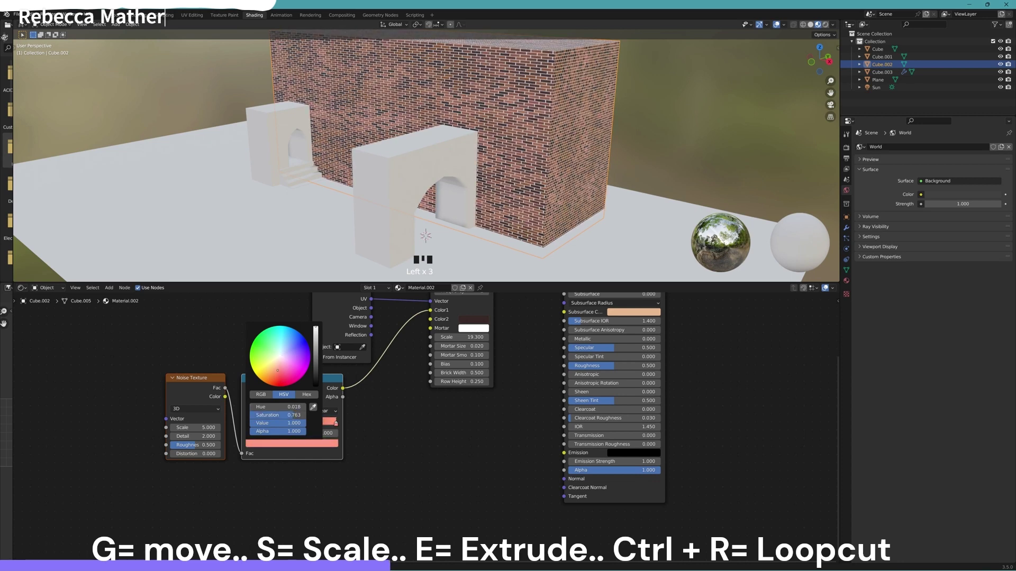
{"action": "left_click_drag", "start_coordinate": [424, 418], "coordinate": [549, 177]}
{"action": "scroll", "scroll_direction": "up", "scroll_amount": 3}
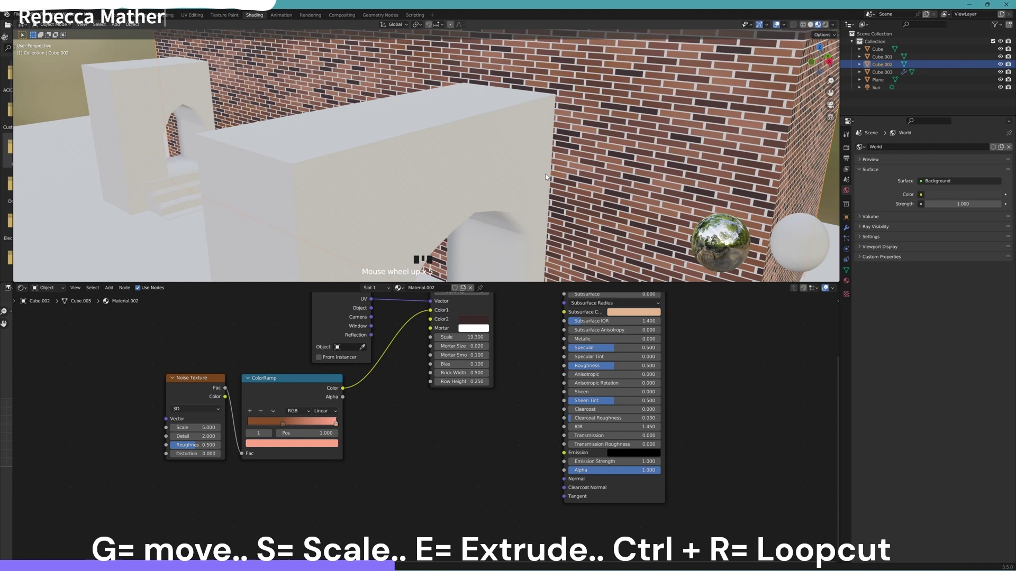
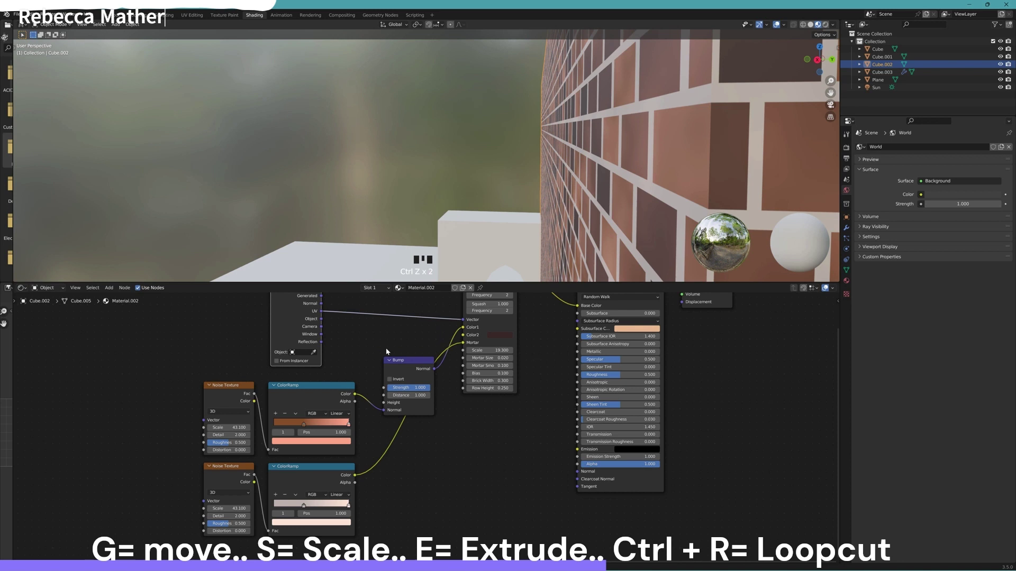
Step: Undo recent changes and reposition the shader node to make room for a Bump node
{"action": "key", "text": "ctrl+z"}
{"action": "key", "text": "ctrl+z"}
{"action": "key", "text": "ctrl+z"}
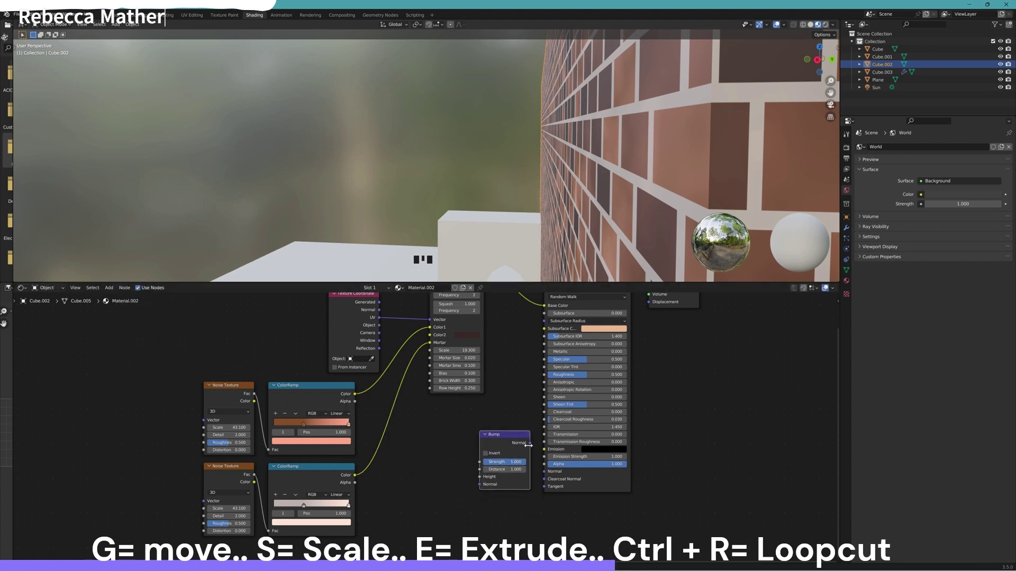
{"action": "left_click", "coordinate": [546, 474]}
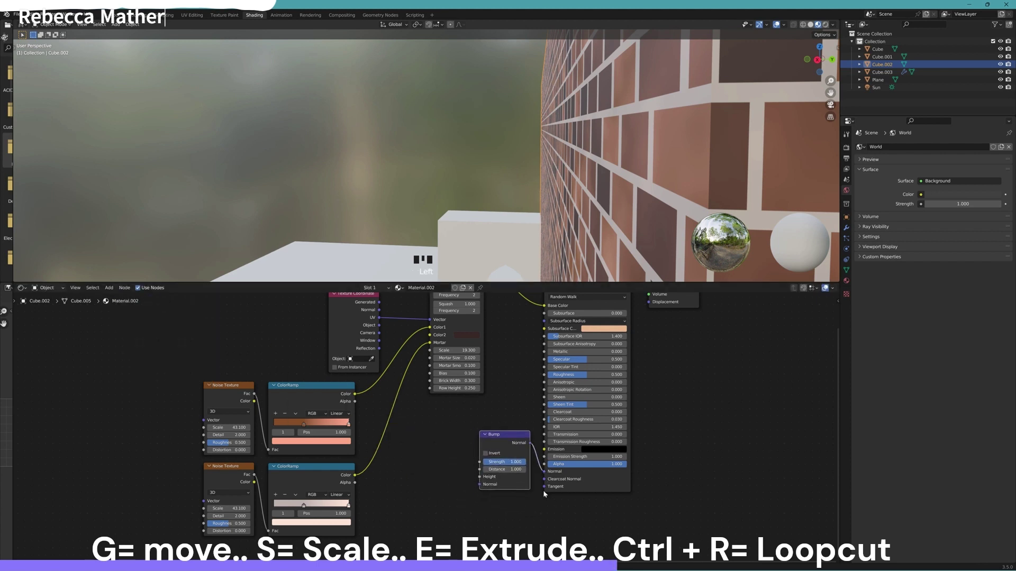
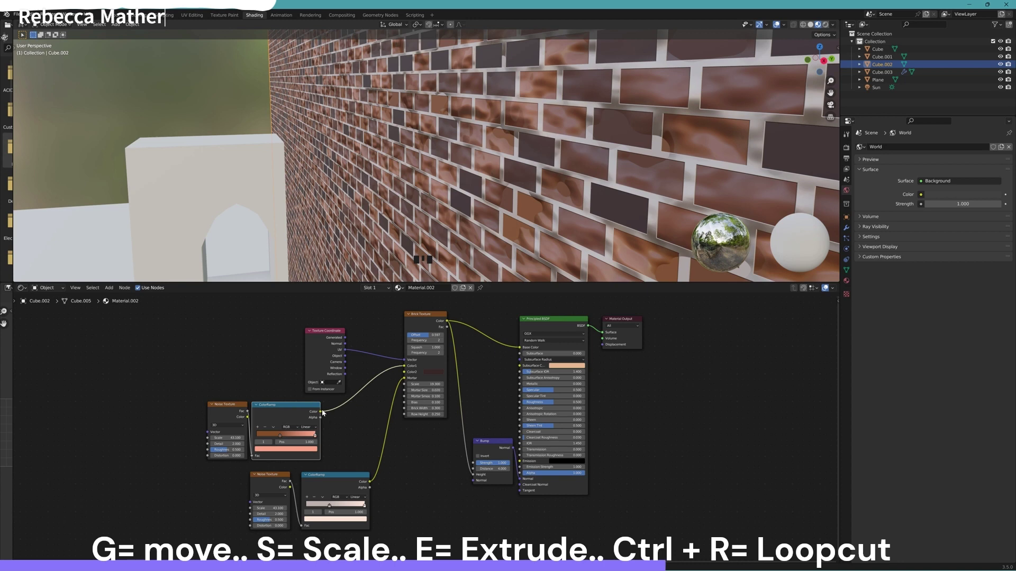
Step: Raise the Bump node's Strength so the bricks show stronger surface relief
{"action": "left_click_drag", "start_coordinate": [323, 411], "coordinate": [476, 475]}
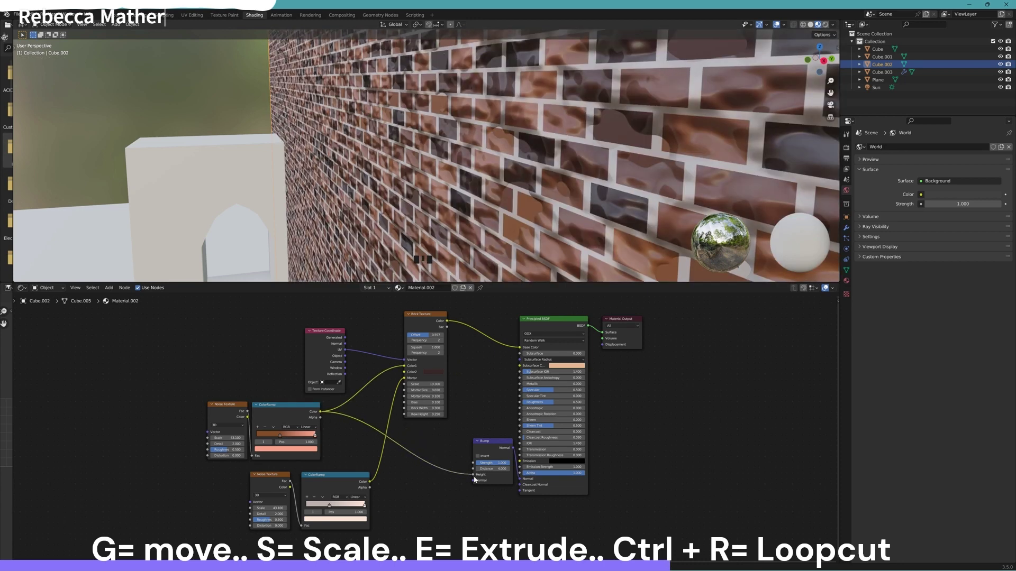
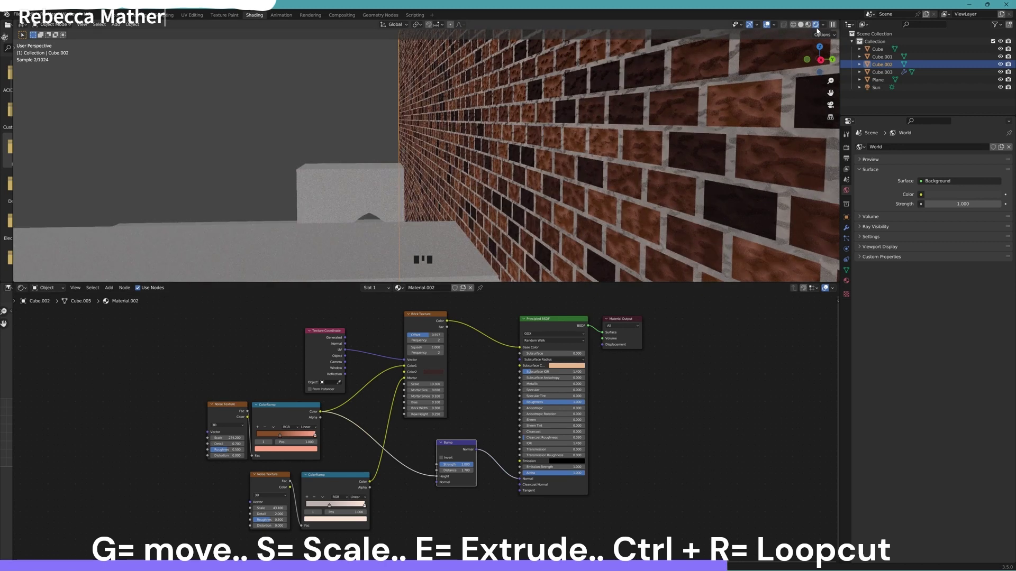
Step: Switch to Material Preview to adjust the bump, then back to Rendered shading to check it
{"action": "left_click", "coordinate": [813, 29]}
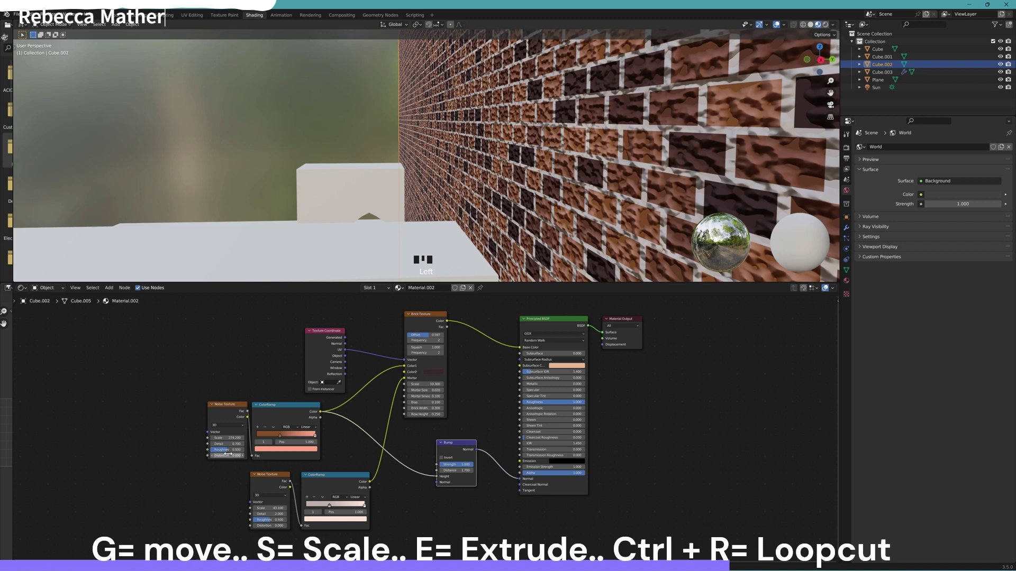
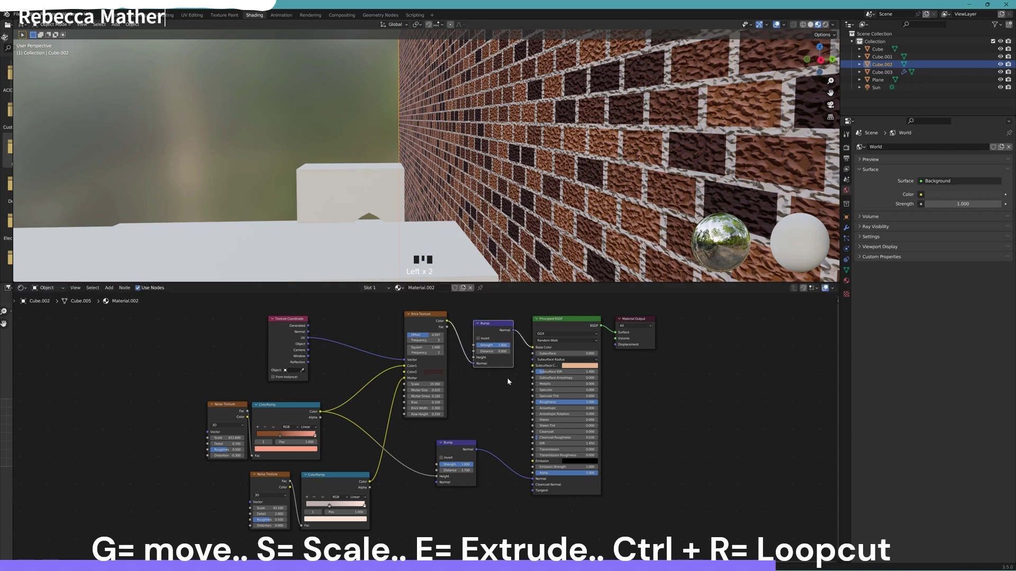
{"action": "left_click", "coordinate": [829, 22]}
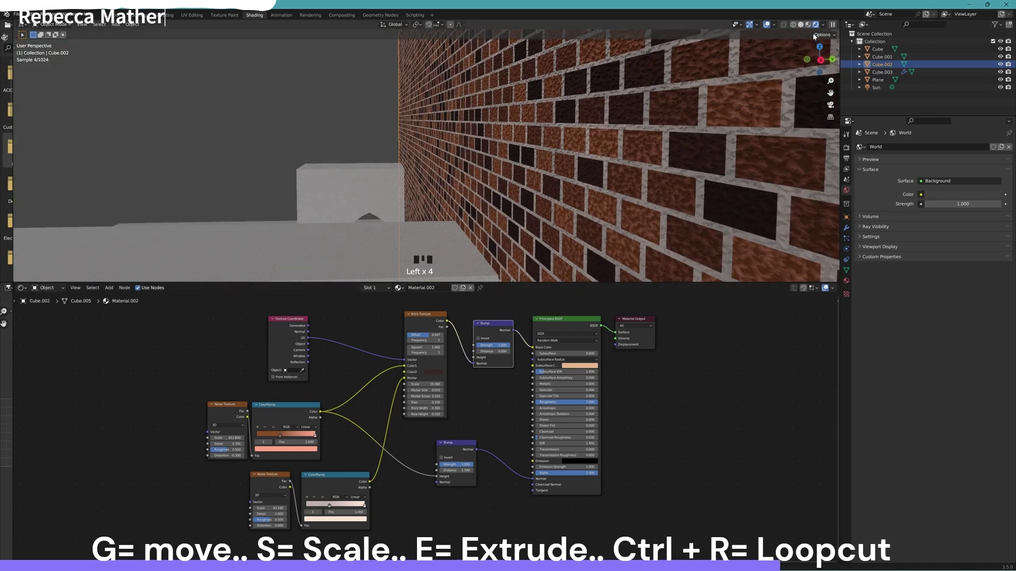